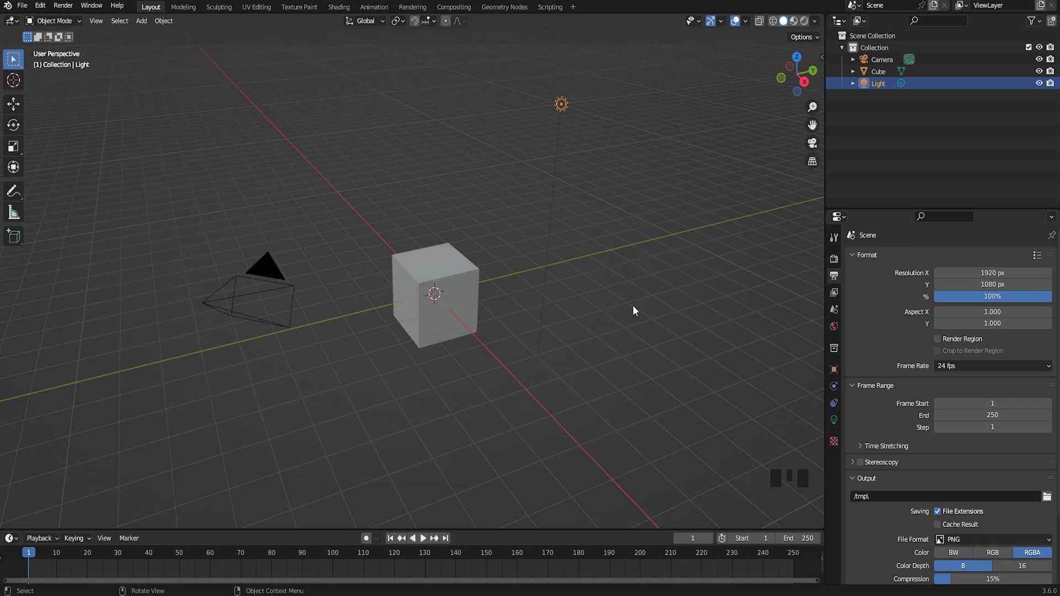
Switch through the workspace tabs, visiting Texture Paint and ending on the Animation workspace
middle_click(475, 260)
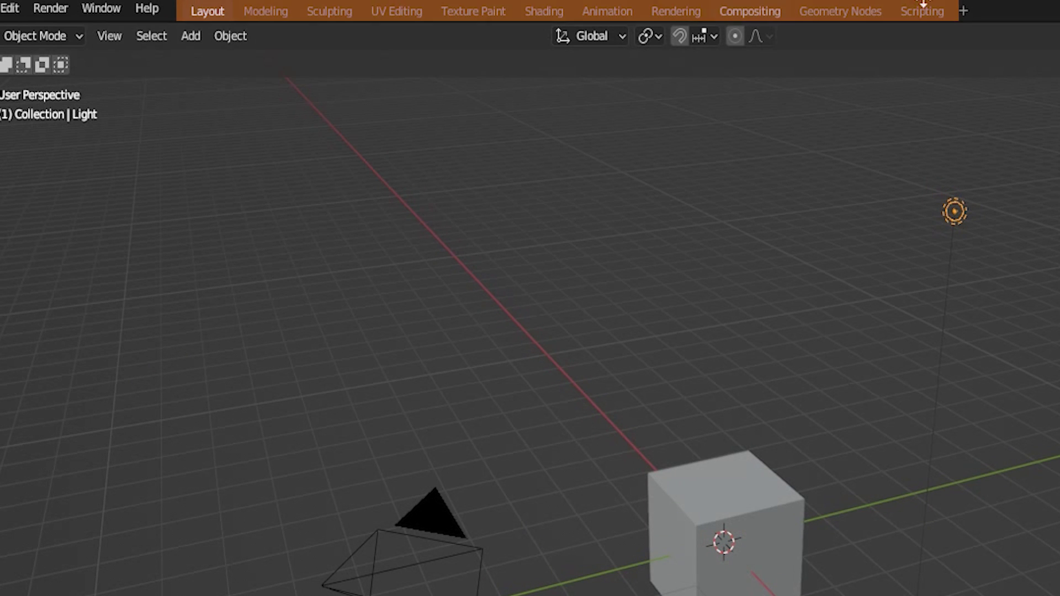
left_click_drag(237, 32, 186, 12)
left_click_drag(186, 12, 310, 13)
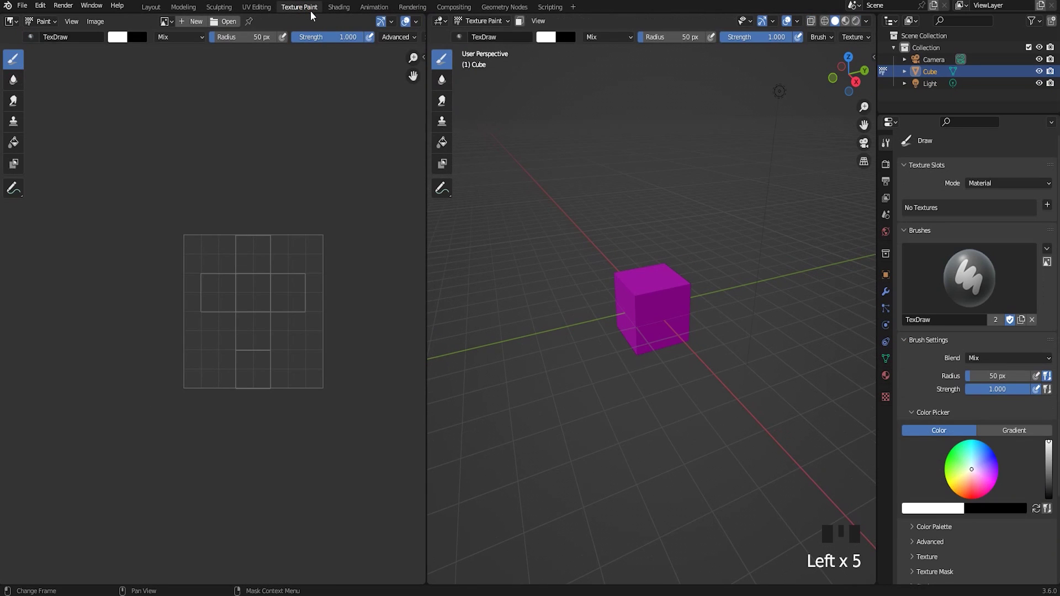
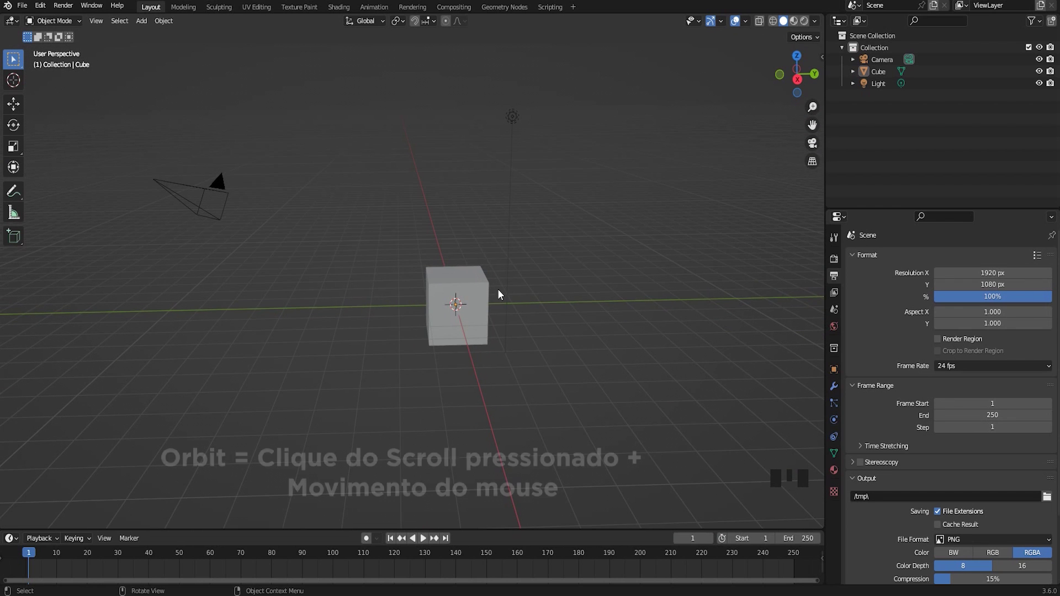
Orbit the 3D viewport around the default cube in the Layout workspace
left_click_drag(500, 300, 477, 325)
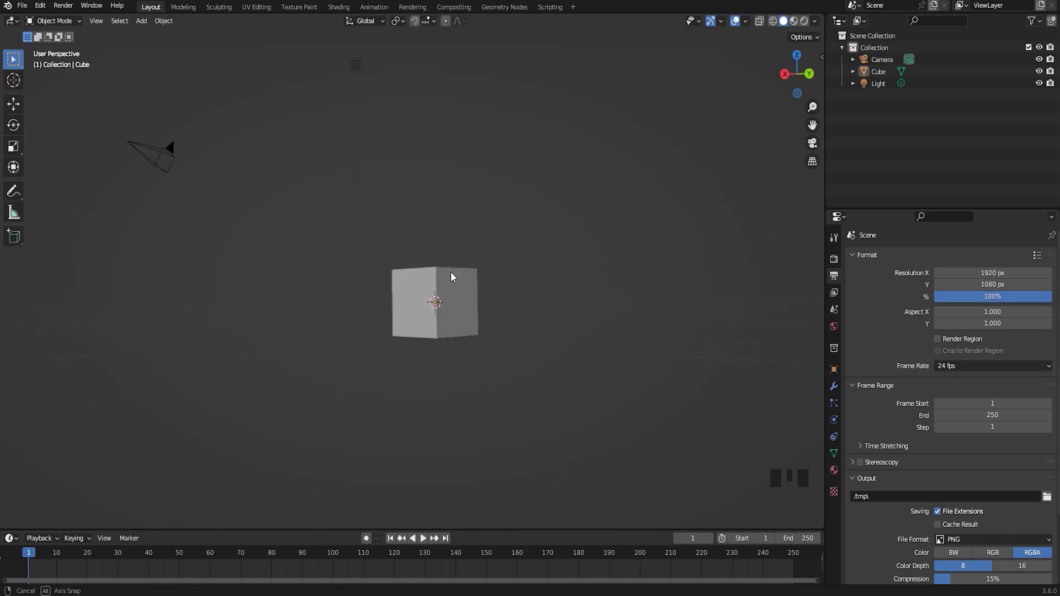
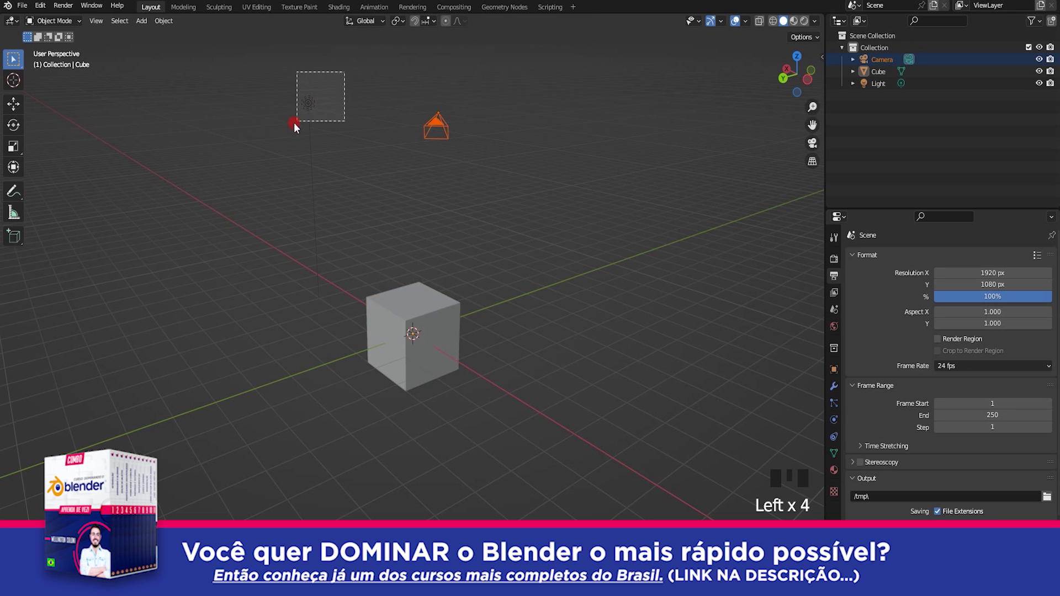
Select the light, then deselect every object so the scene has nothing selected
left_click(277, 129)
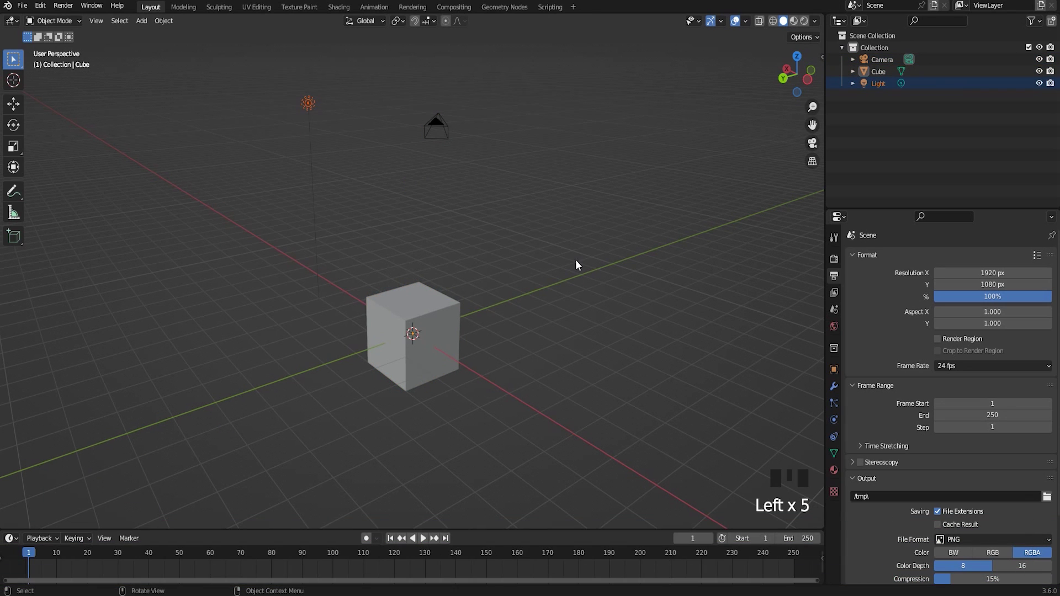
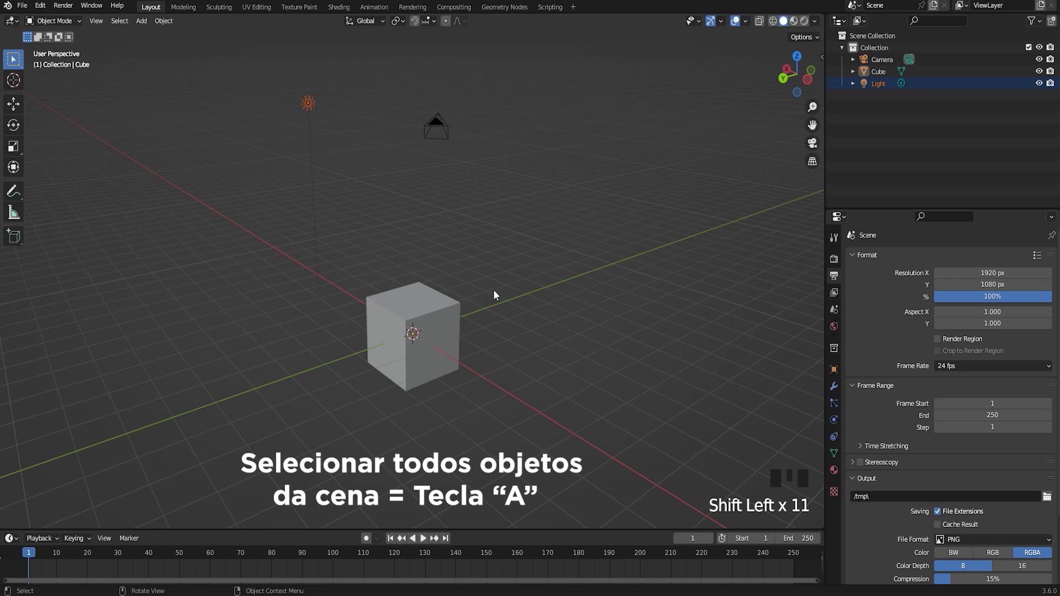
key("a")
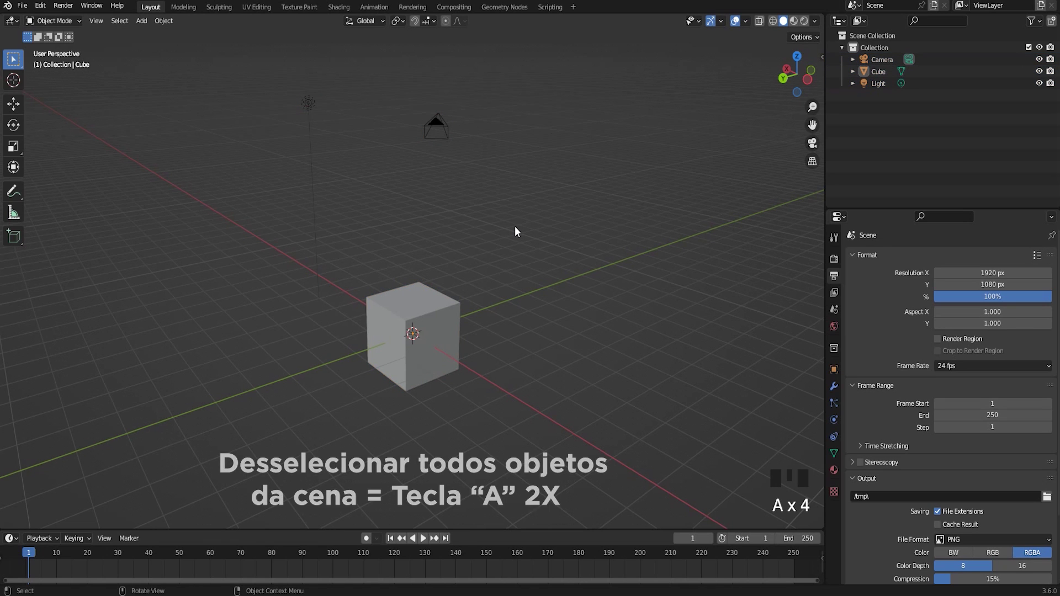
key("ctrl+Left")
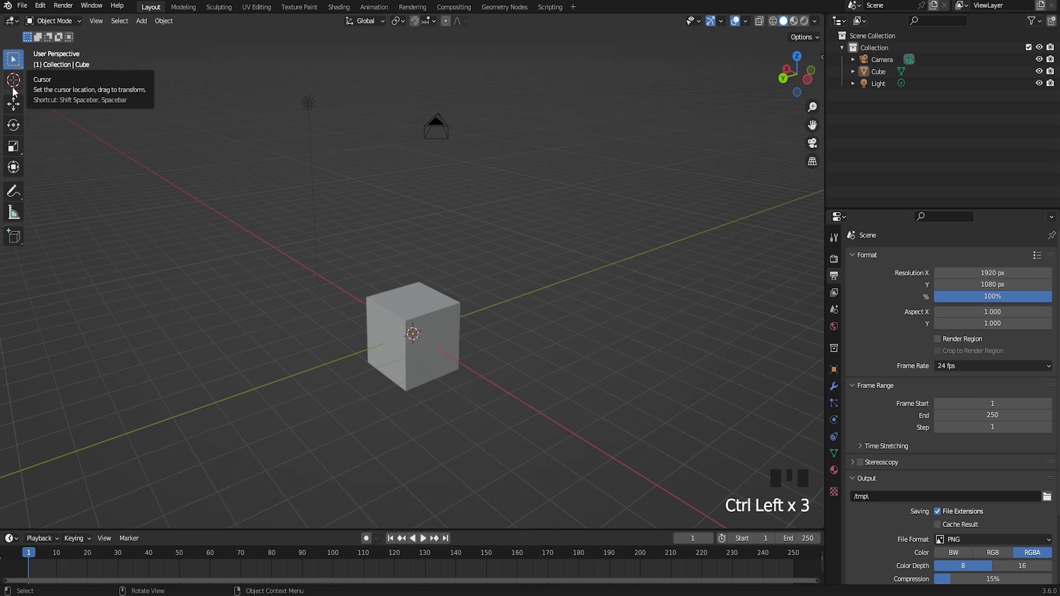
Undo the stray added cylinder and return the 3D cursor to the scene centre with Shift+C
left_click_drag(16, 88, 457, 333)
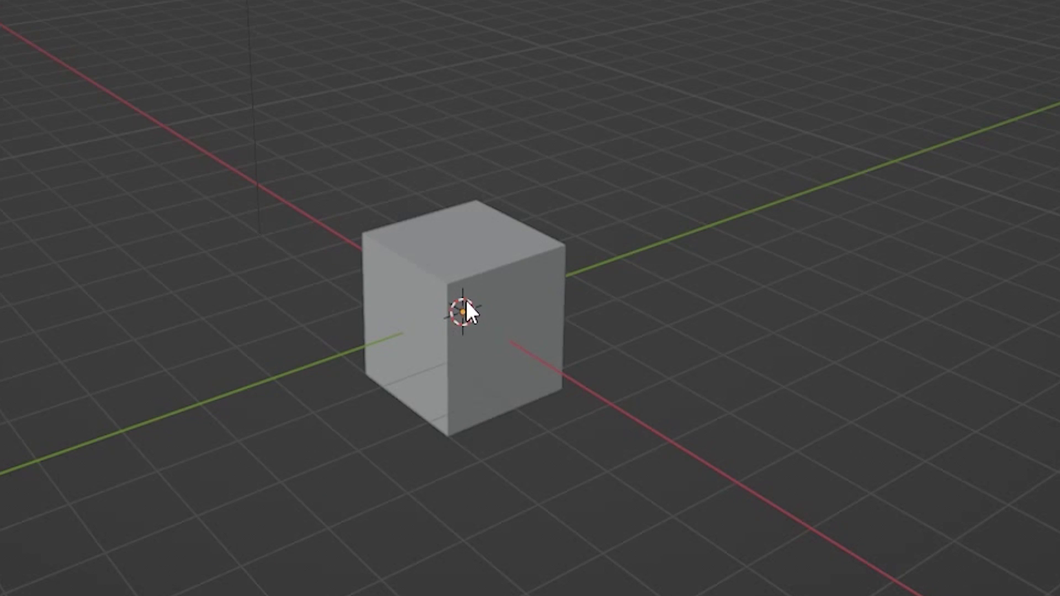
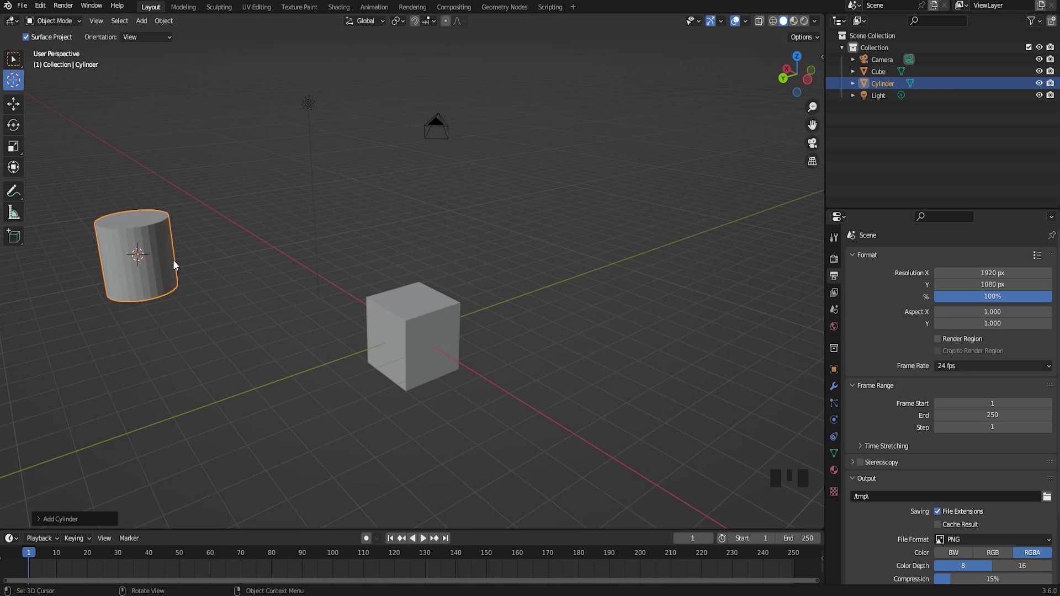
key("ctrl+z")
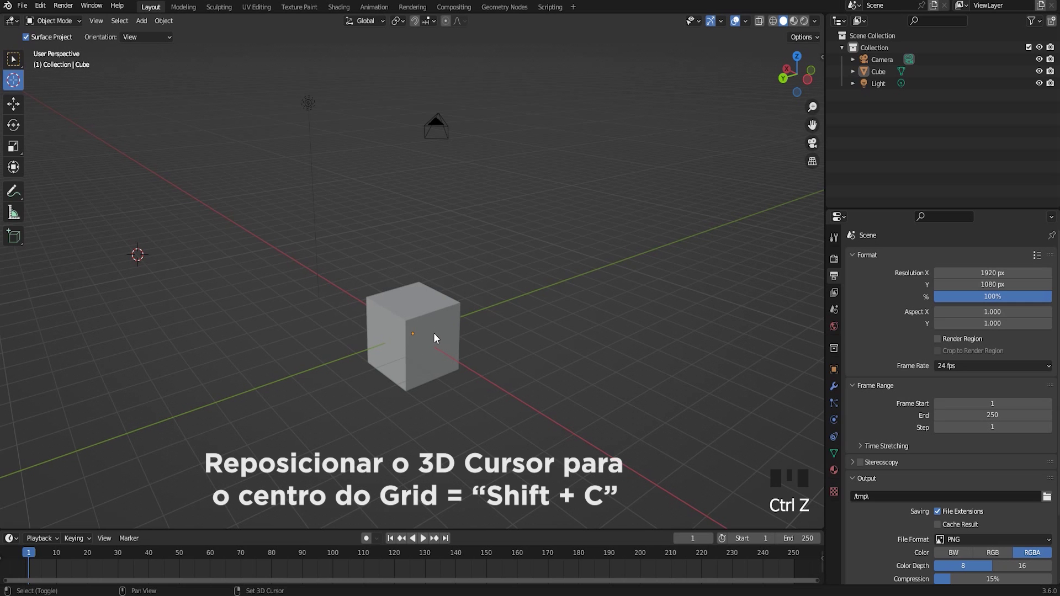
key("shift+c")
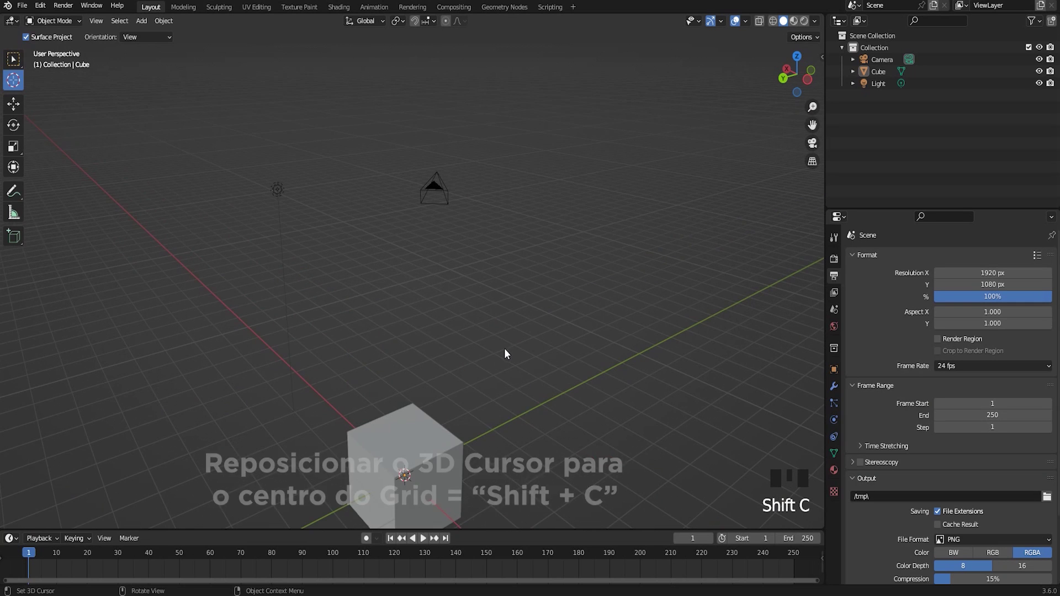
left_click_drag(508, 395, 18, 64)
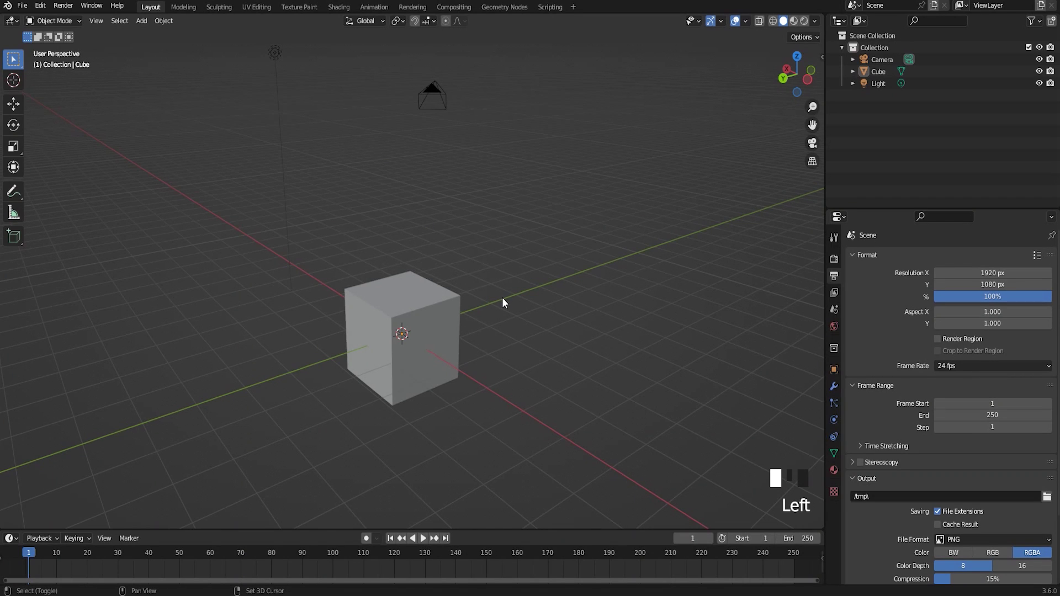
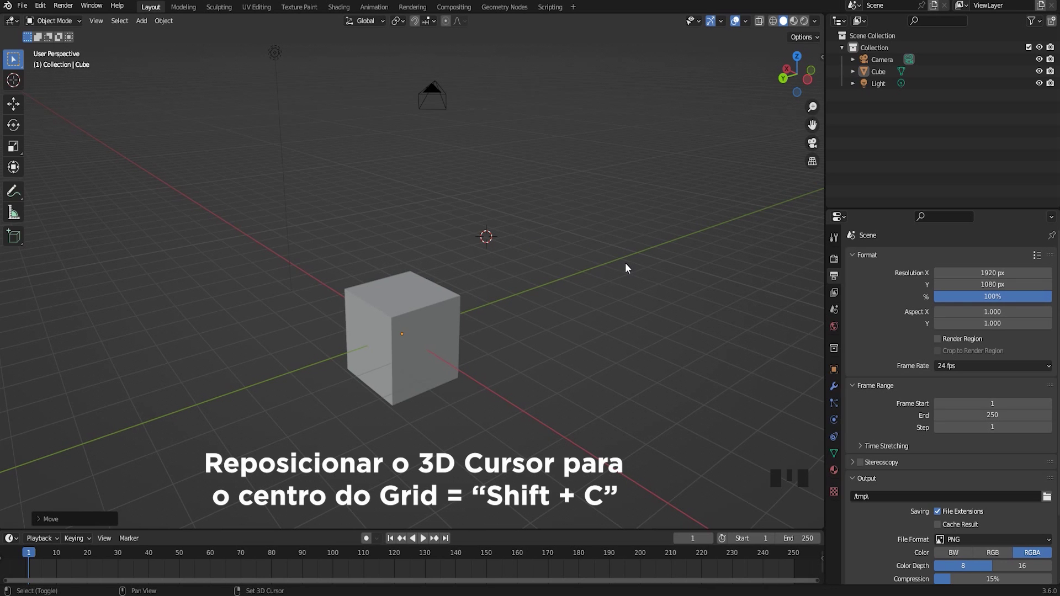
Recentre the 3D cursor, activate the Move tool and select the default cube
key("shift+c")
left_click_drag(493, 288, 19, 111)
left_click(19, 111)
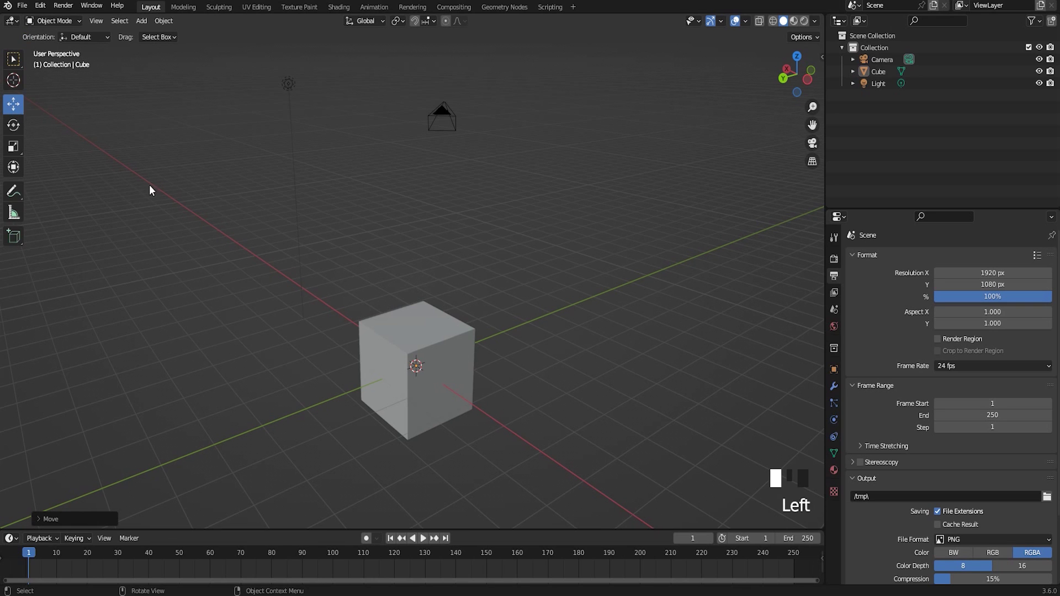
left_click_drag(467, 344, 429, 303)
left_click(429, 304)
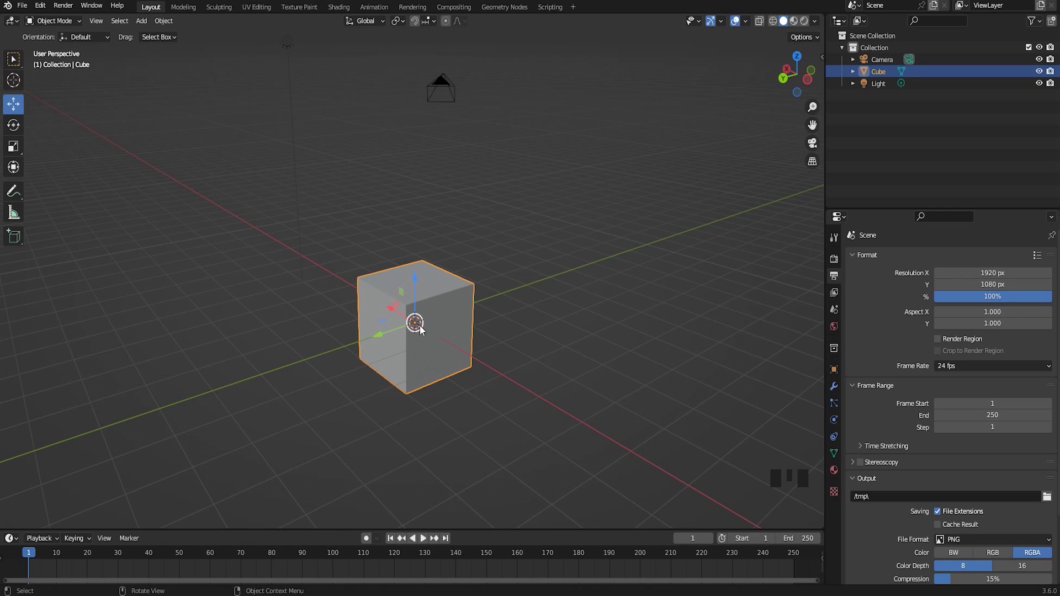
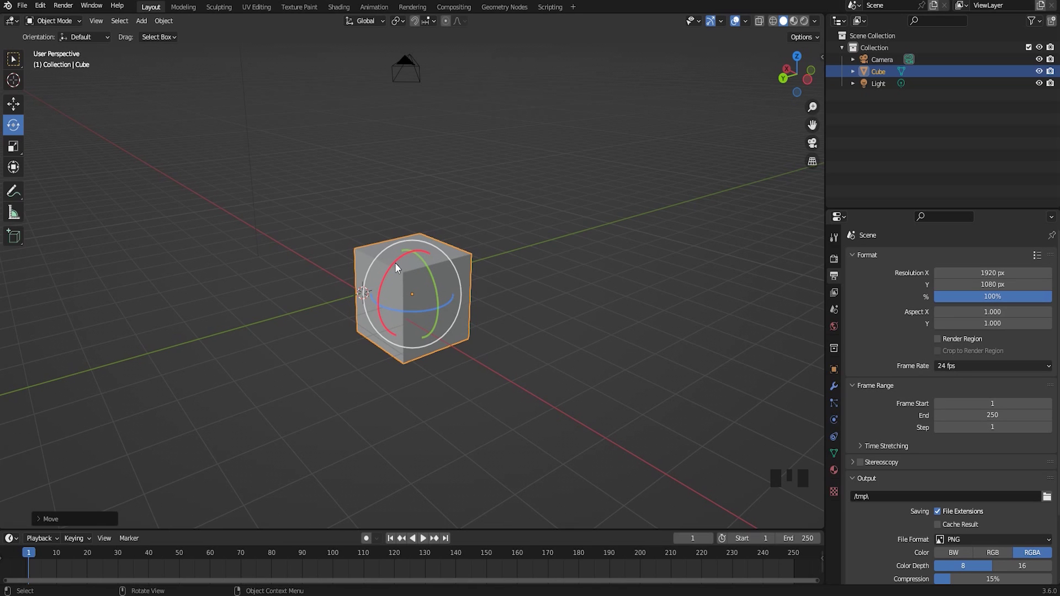
Rotate the cube around the X axis and freely with the trackball, then undo both rotations
left_click(397, 269)
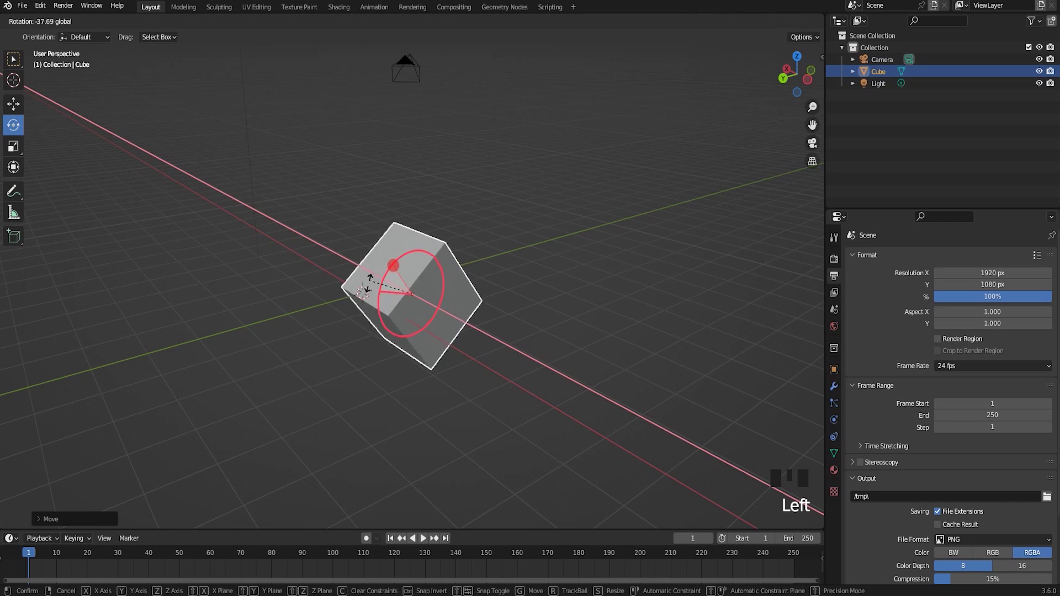
left_click(436, 280)
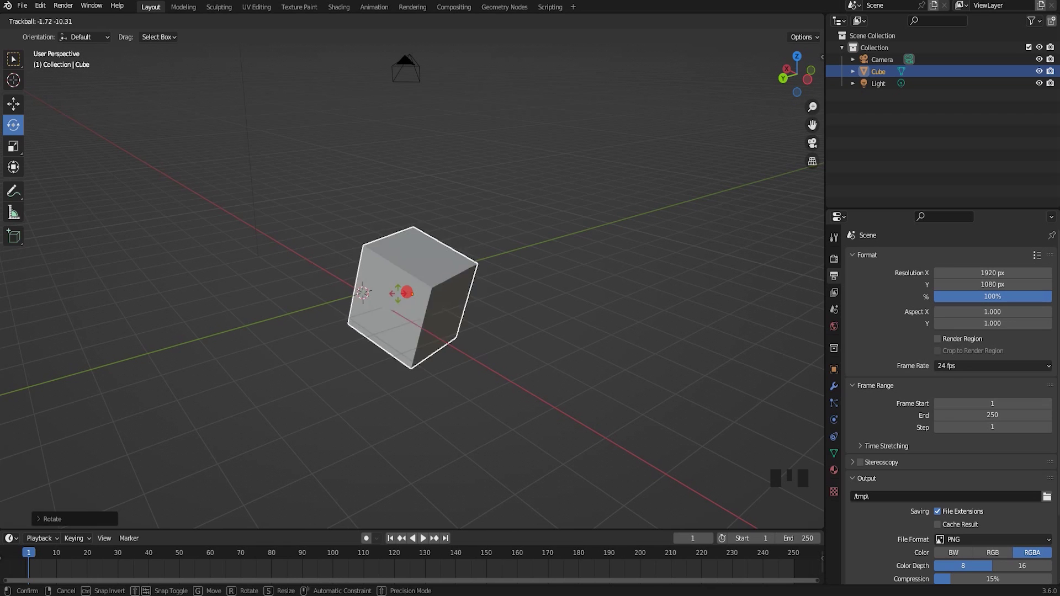
key("ctrl+z")
key("ctrl+z")
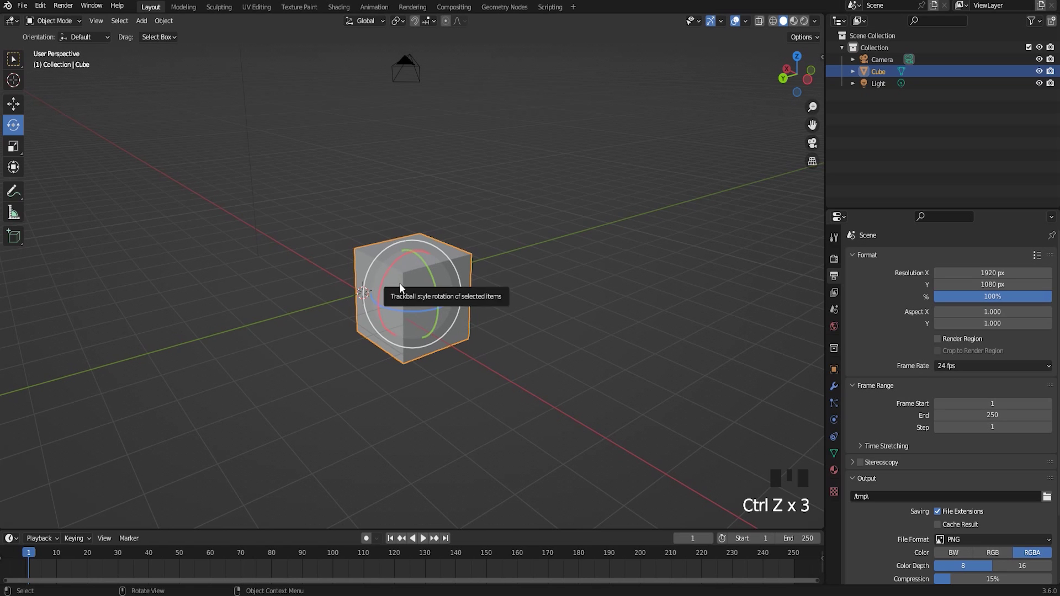
left_click_drag(545, 256, 485, 300)
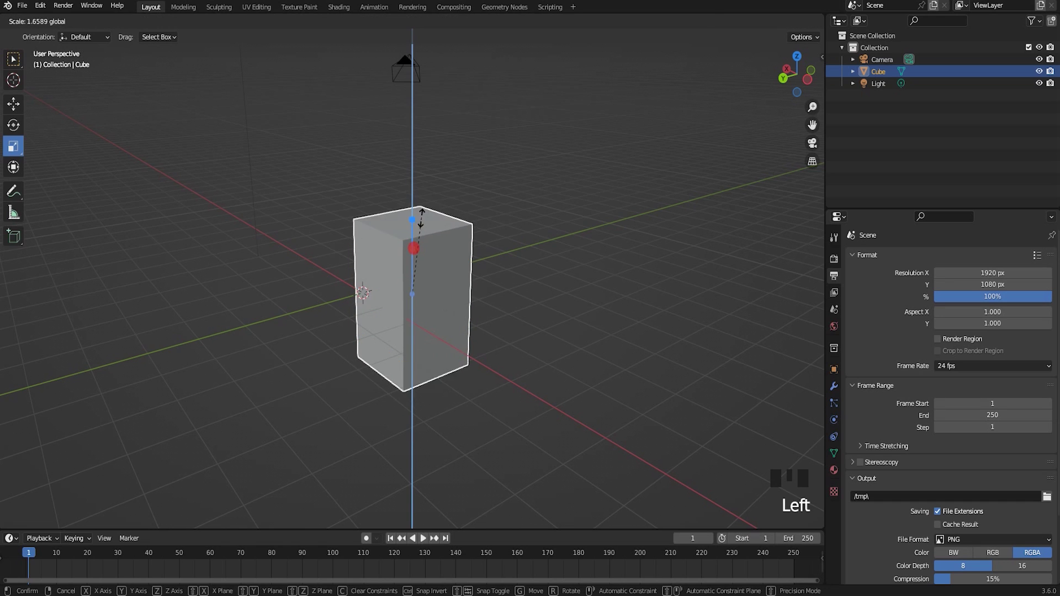
left_click(382, 310)
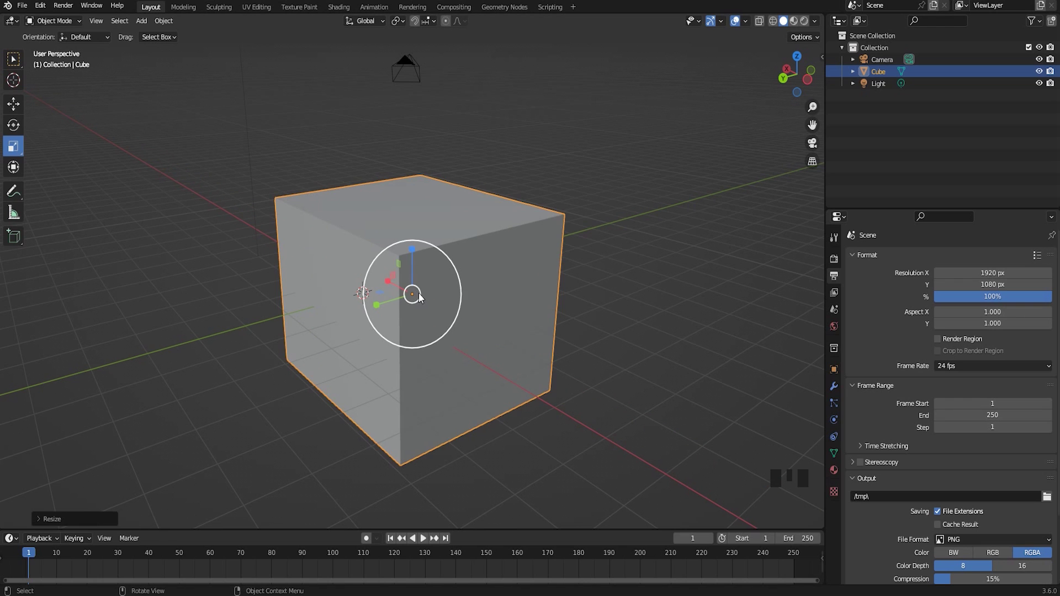
left_click(425, 296)
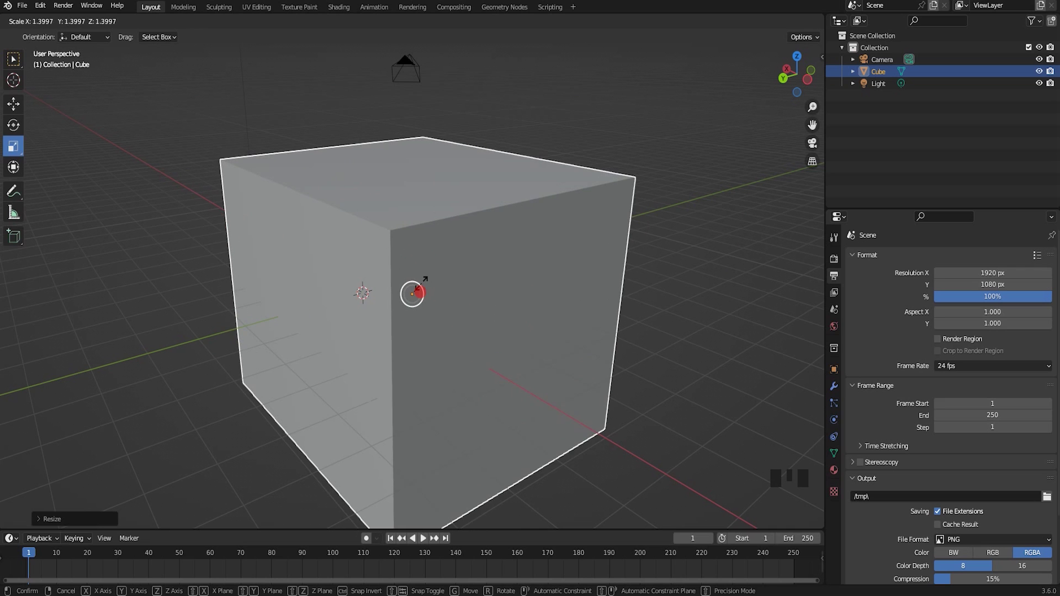
key("ctrl+z")
key("ctrl+z")
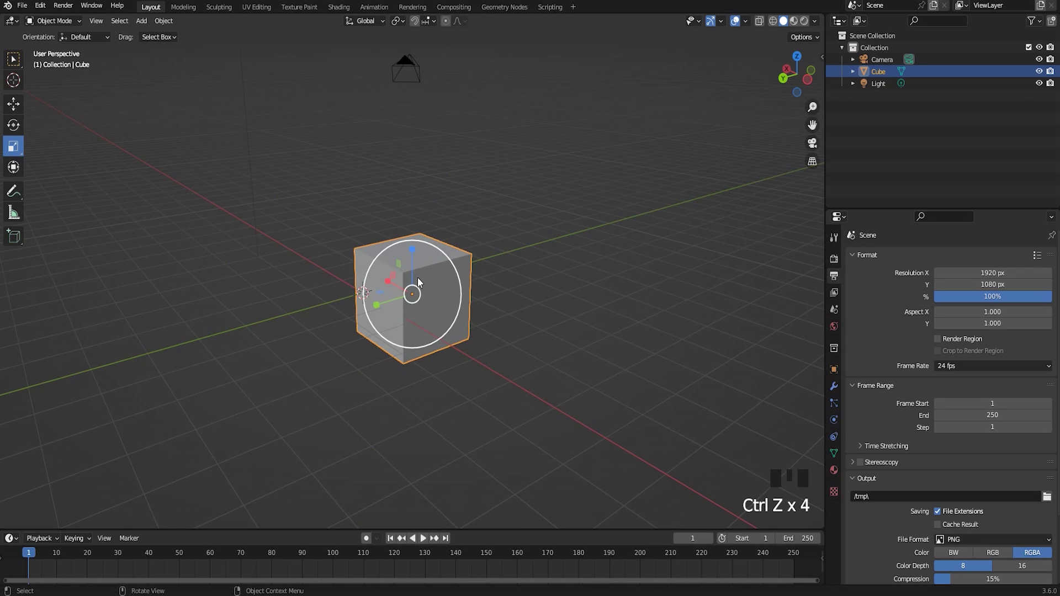
left_click_drag(516, 299, 404, 308)
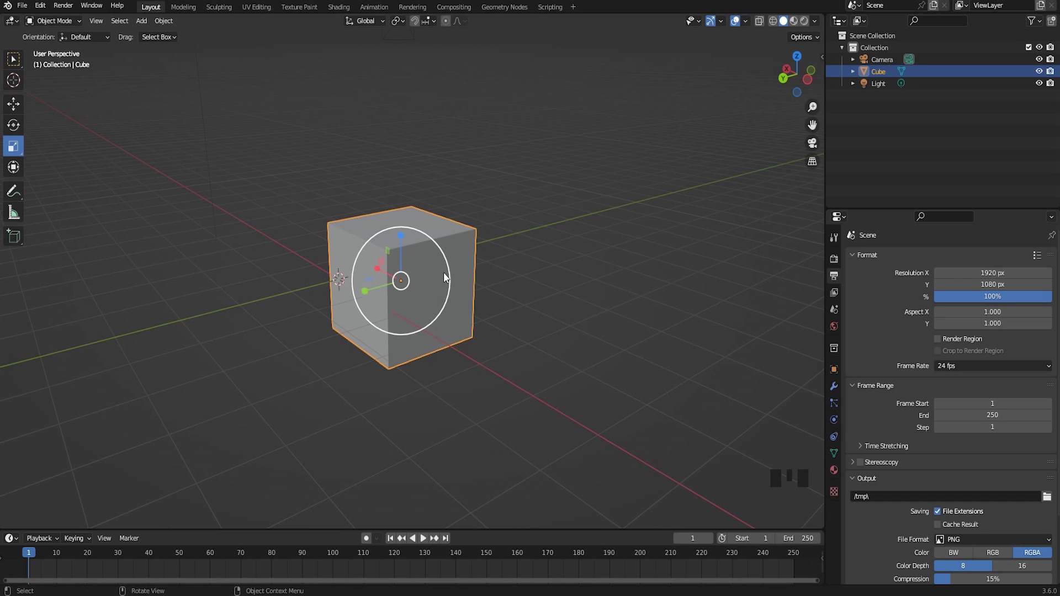
key("s")
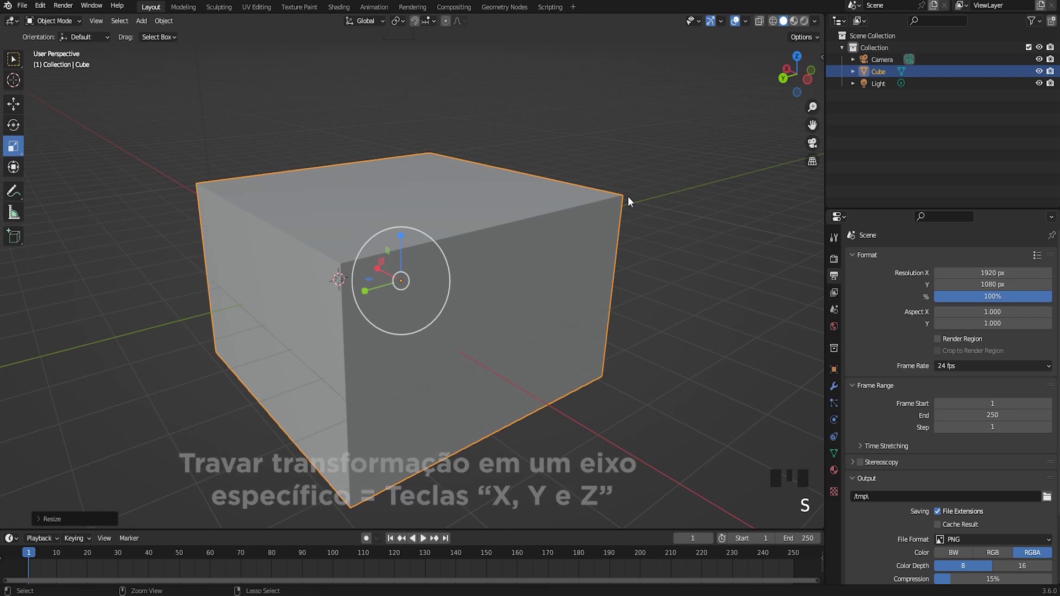
key("ctrl+z")
key("ctrl+z")
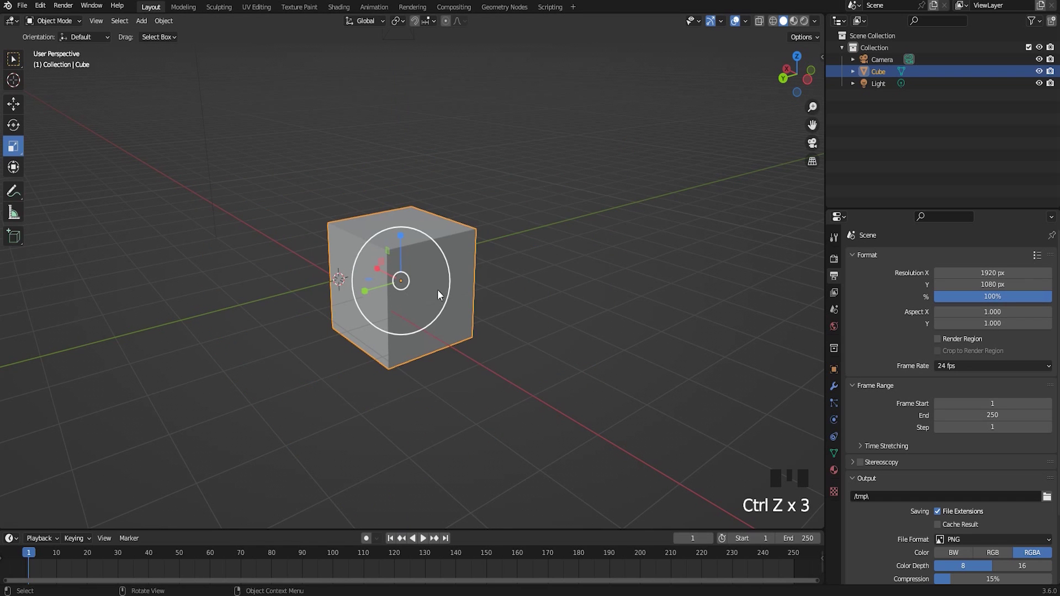
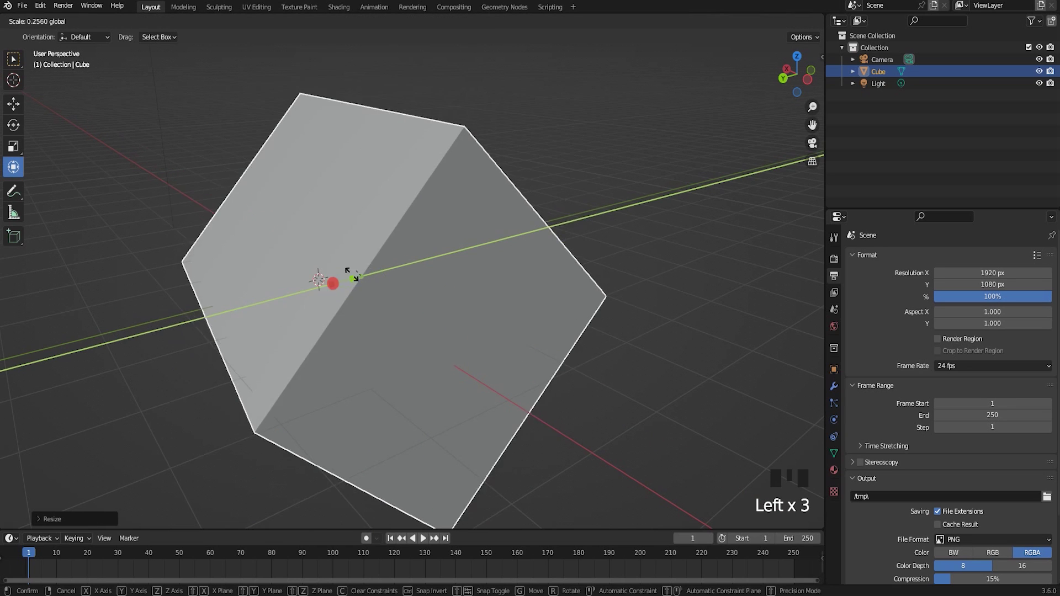
key("ctrl+z")
key("ctrl+z")
key("ctrl+z")
middle_click(449, 266)
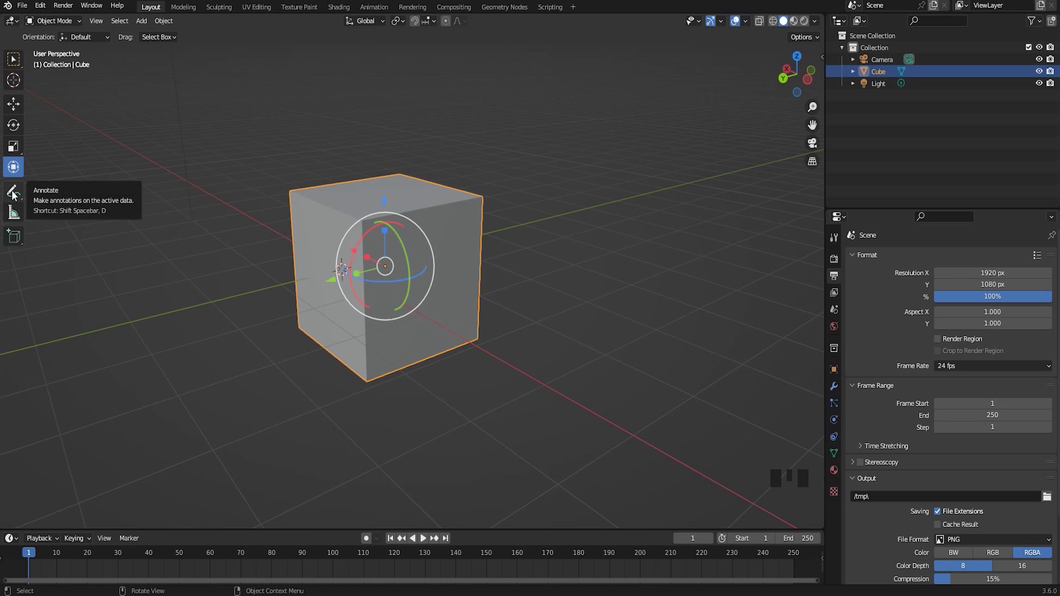
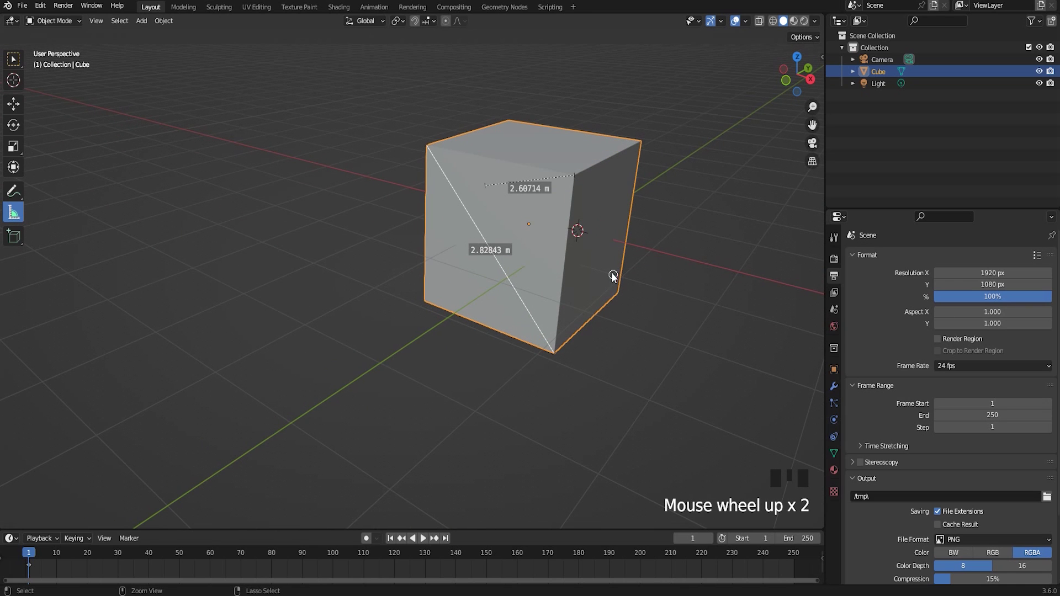
Remove the measurement rulers drawn across the cube
key("ctrl+z")
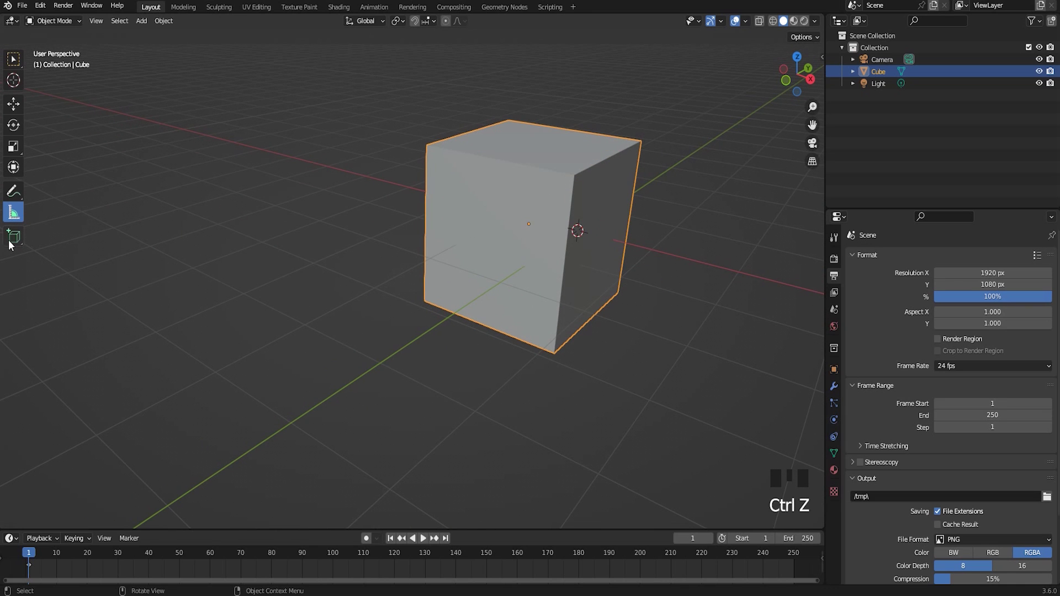
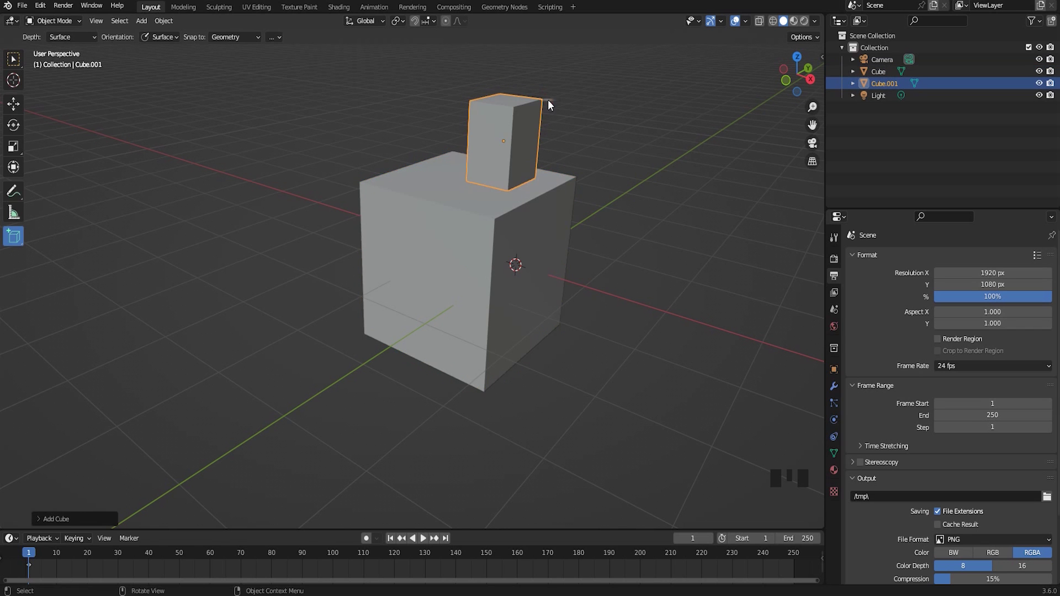
Orbit to the cube's side face and start drawing a new box on it with Add Cube
scroll("down", 3)
left_click_drag(551, 211, 470, 313)
scroll("up", 3)
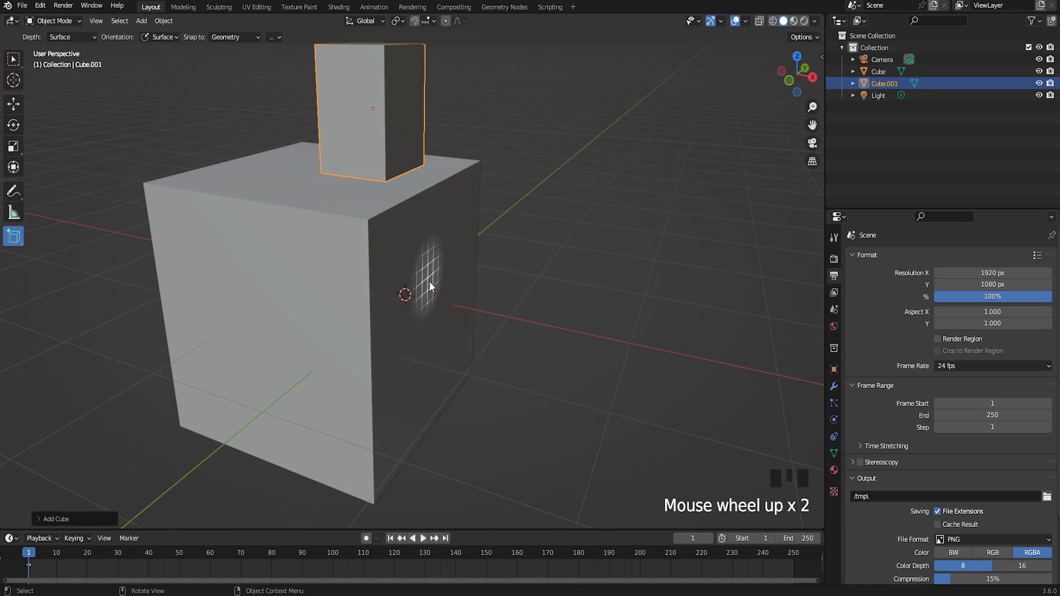
left_click(432, 283)
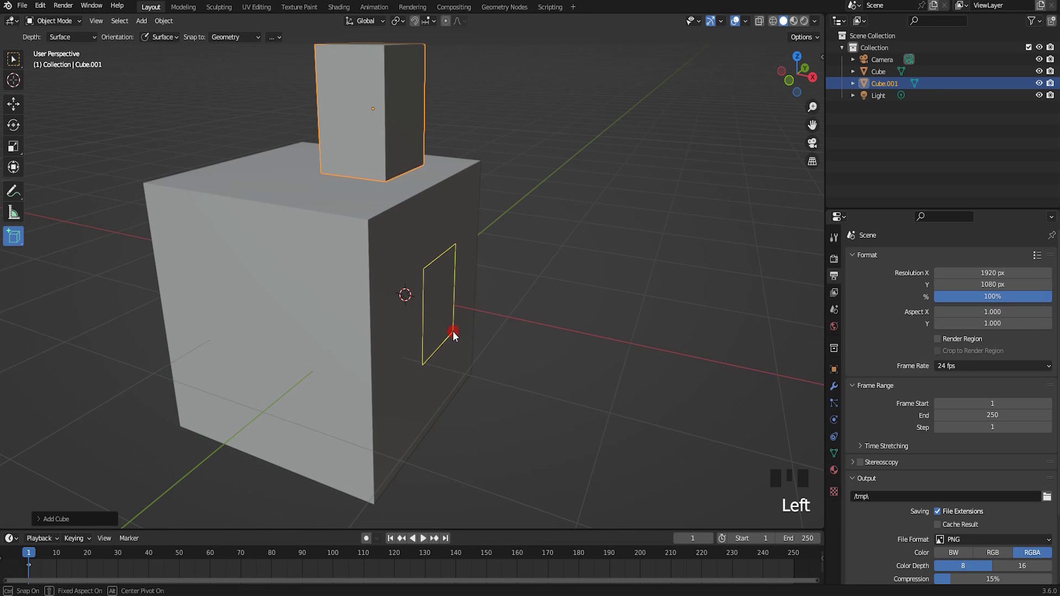